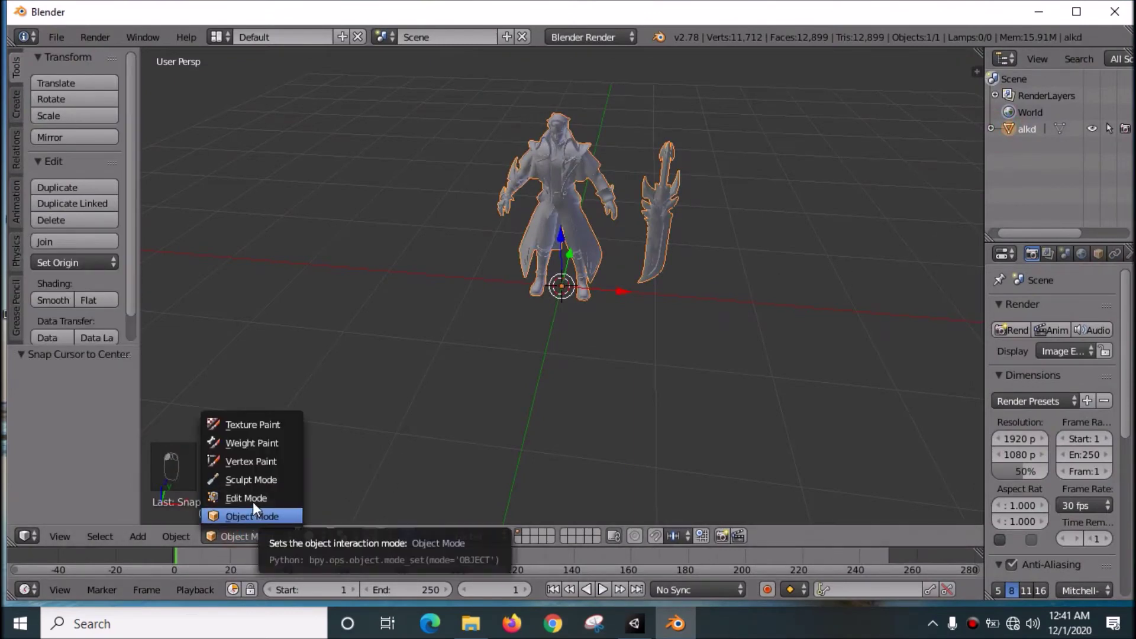
Enter Edit Mode on the alucard model, select all geometry and start an X-axis rotation
type("(1) alkd")
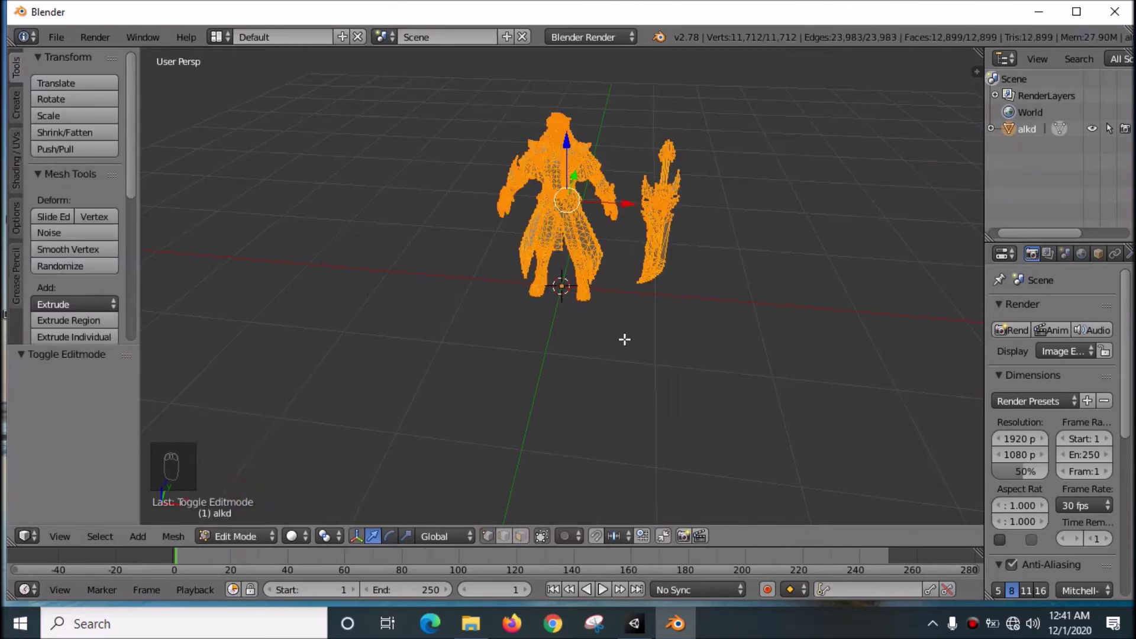
Rotate the whole mesh -90° about X to lay it flat, then return to Object Mode
key("r")
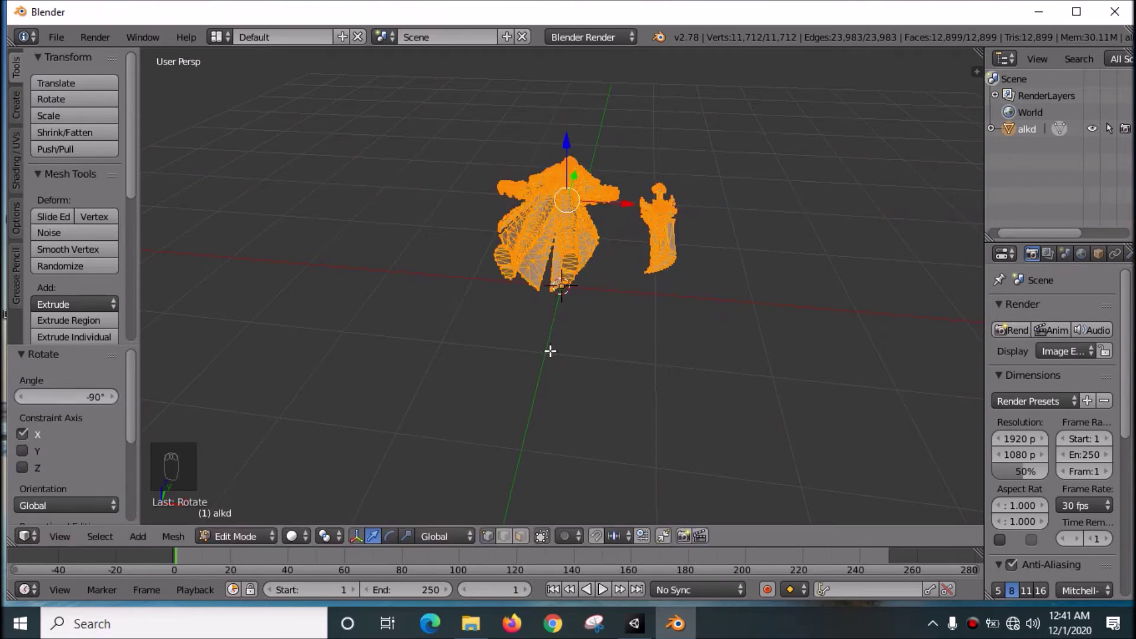
type("(1) alkd")
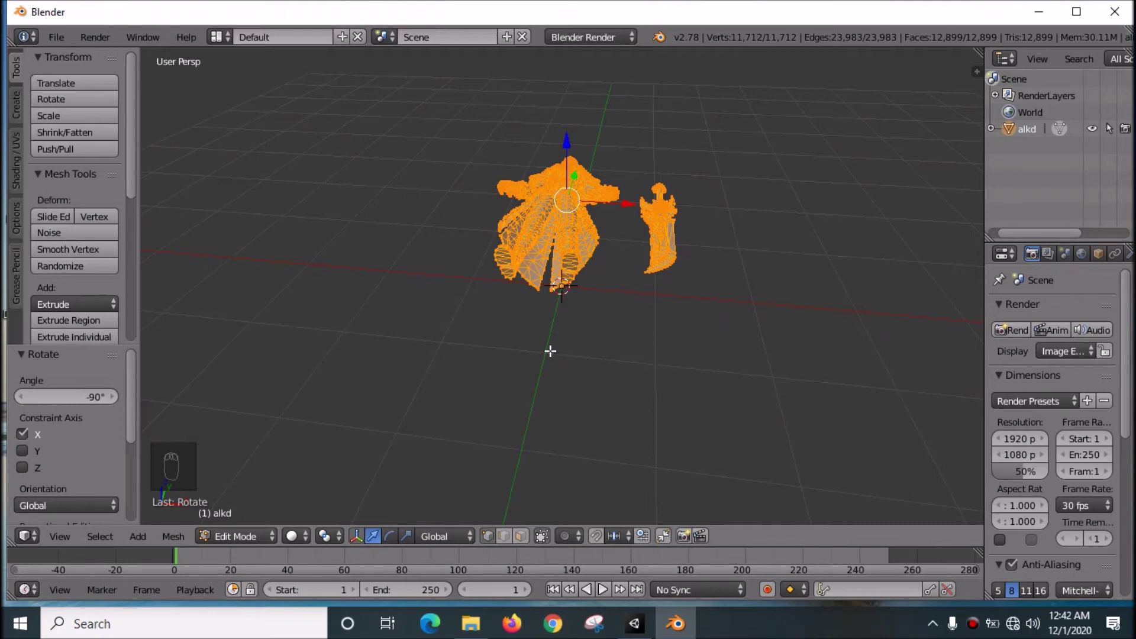
key("BackSpace")
Set the alucard object's origin to its geometry via the Tools panel
type("t(1) alkd")
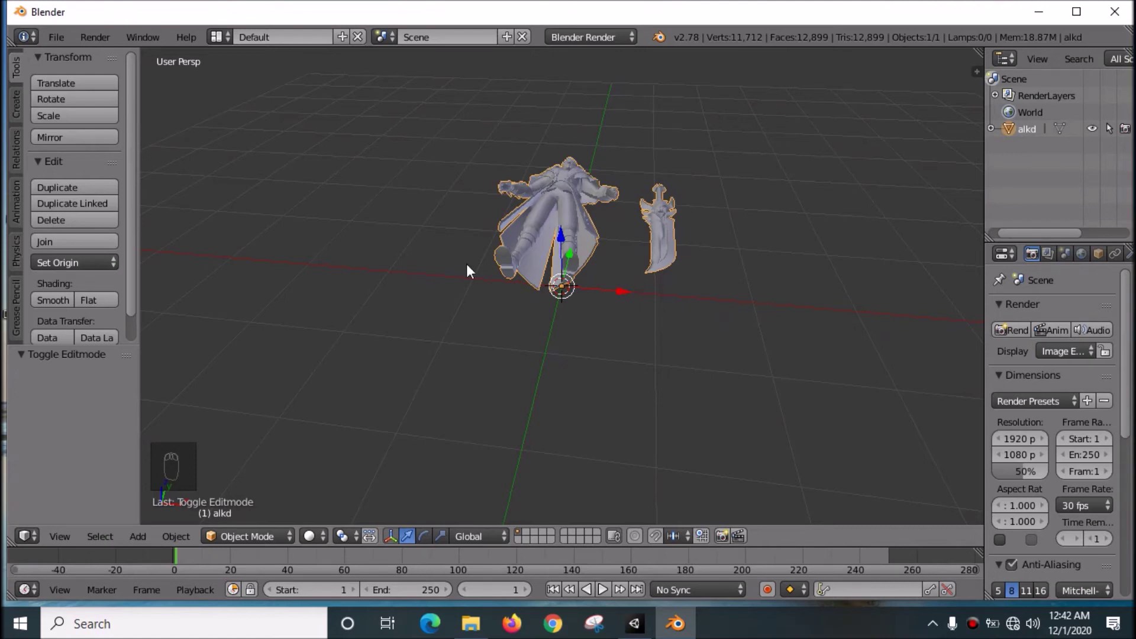
left_click_drag(97, 275, 212, 244)
left_click_drag(93, 271, 117, 326)
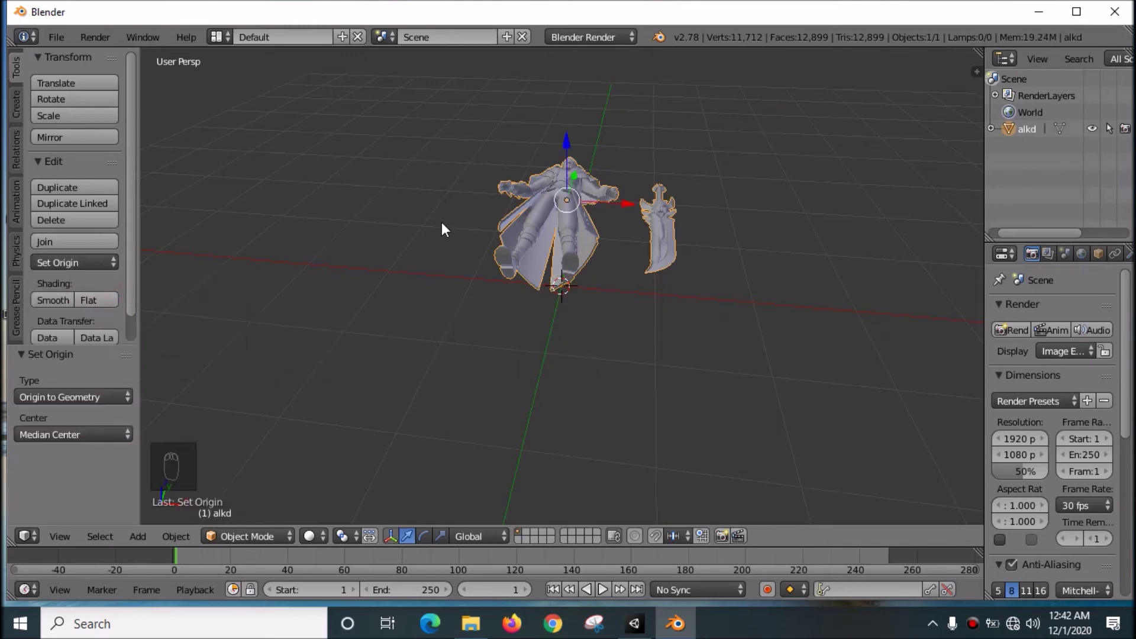
Rotate the object 90° about X to stand it upright, then choose Origin to 3D Cursor
key("r")
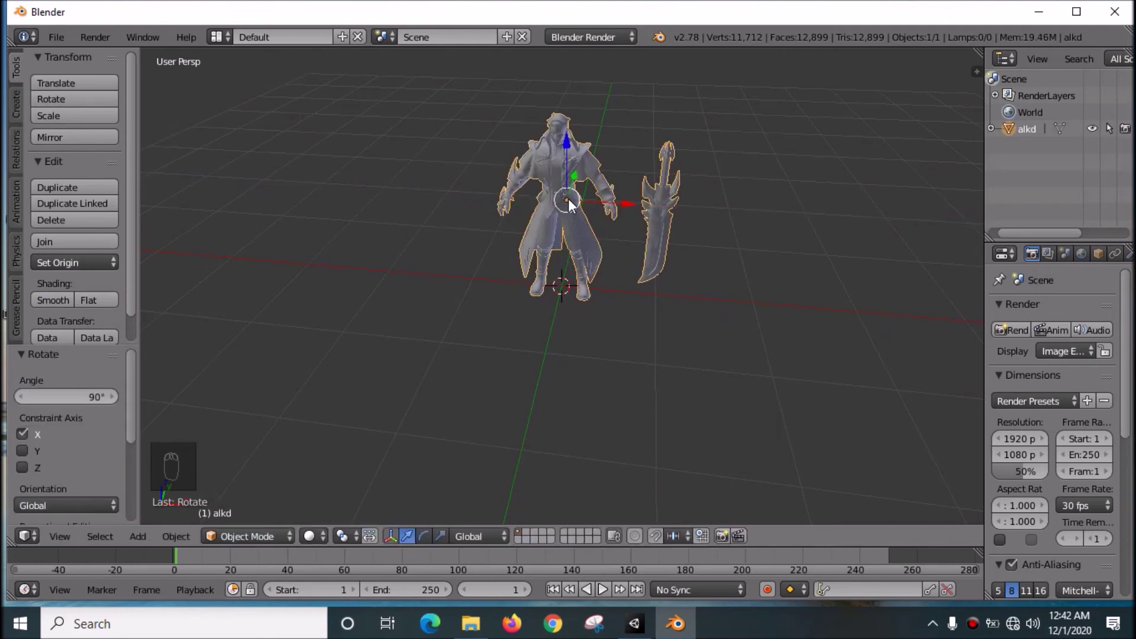
left_click_drag(85, 272, 101, 323)
middle_click(101, 324)
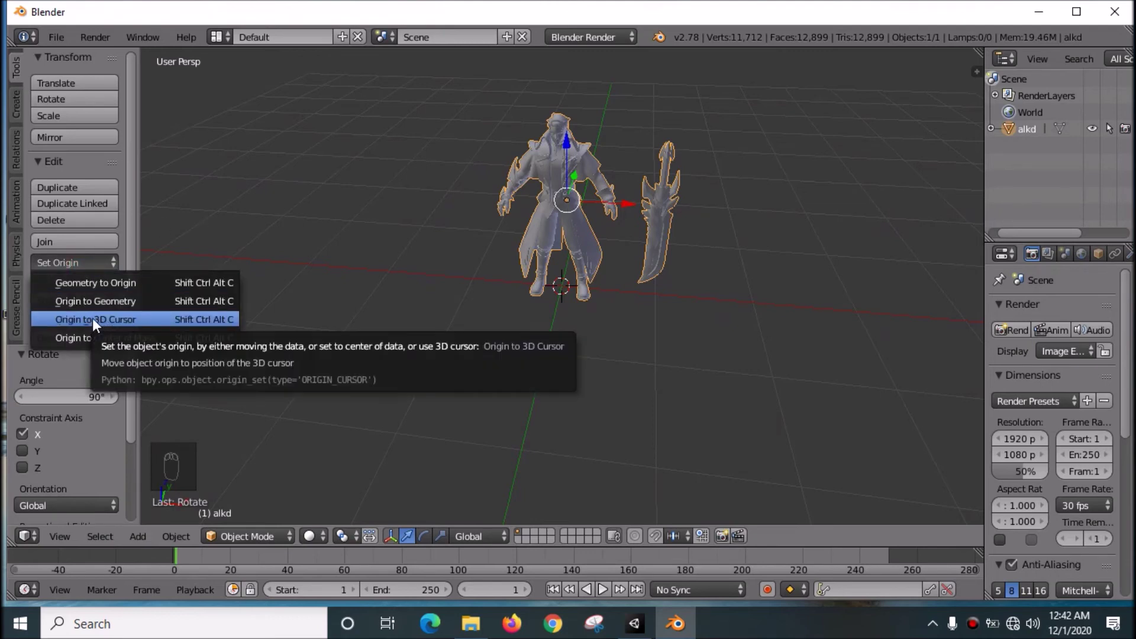